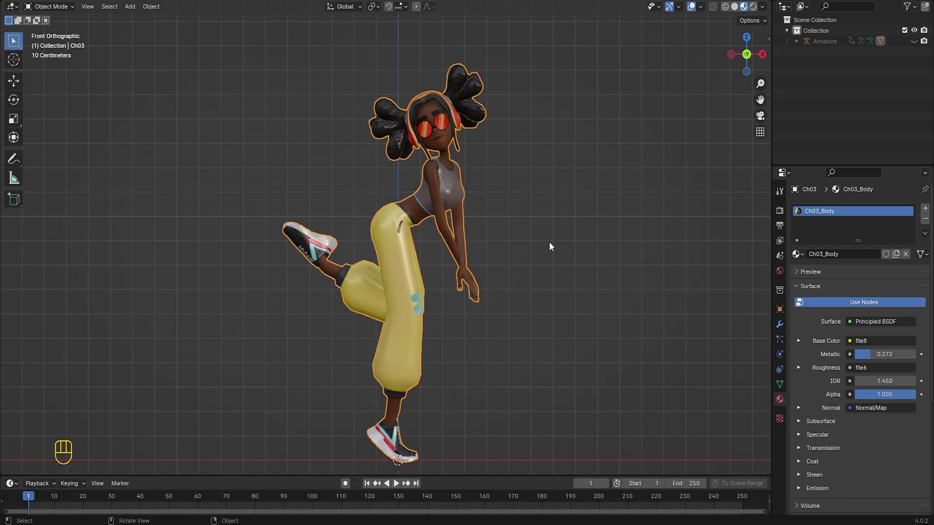
# - Add a camera, enable Camera to View, and look through it at the character
pyautogui.middleClick(539, 293)
pyautogui.press('shift+a')
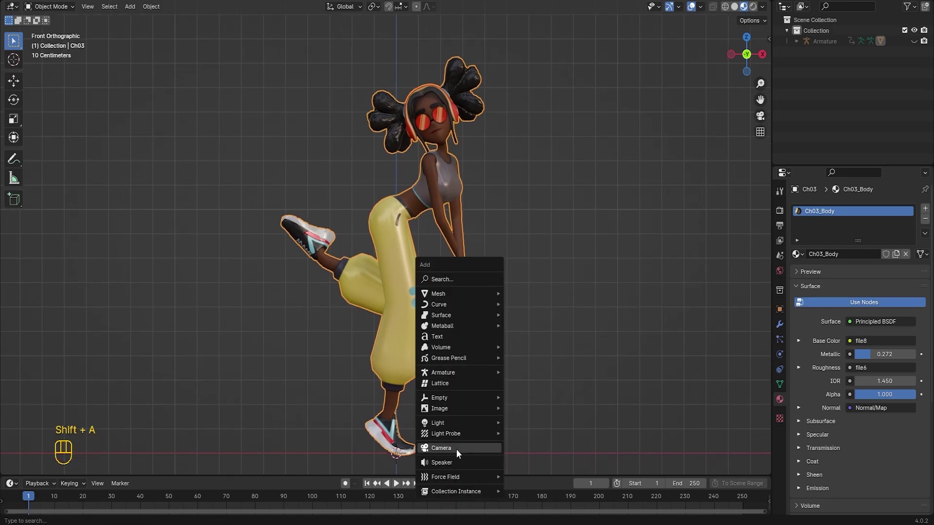
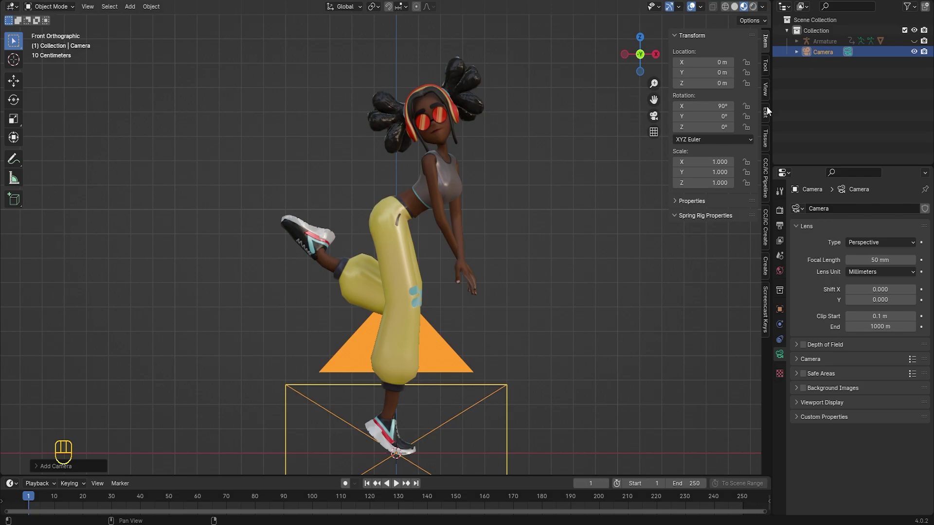
pyautogui.click(770, 92)
pyautogui.click(715, 169)
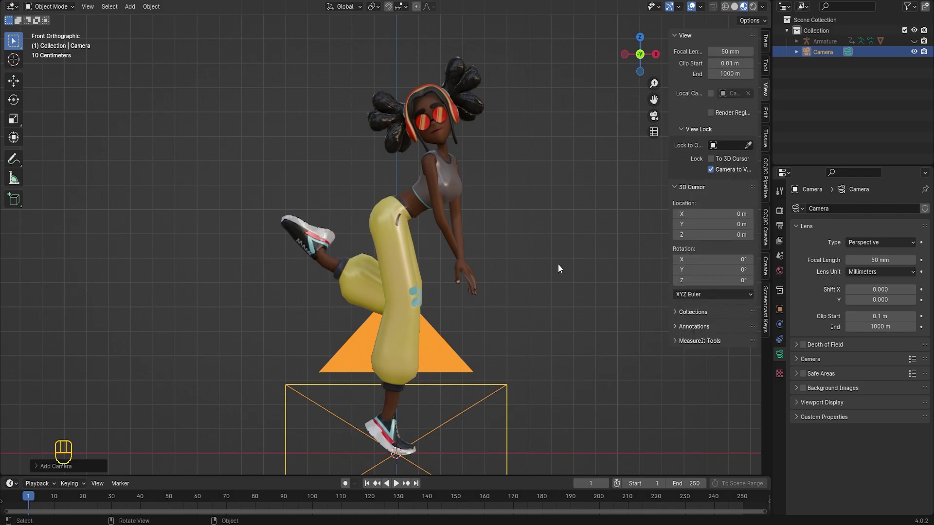
pyautogui.press('KP_0')
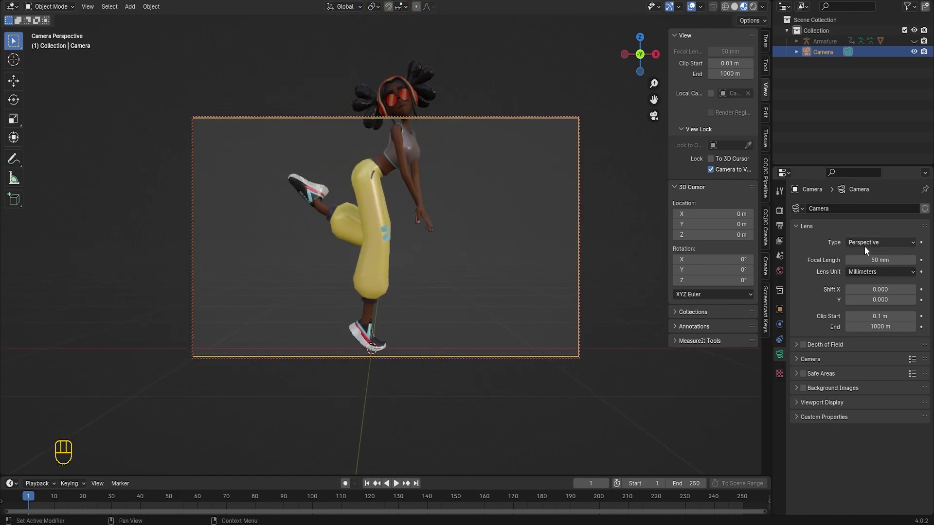
# - Set the camera to Orthographic with scale 1.7, framing the character in portrait
pyautogui.moveTo(867, 246); pyautogui.dragTo(872, 273)
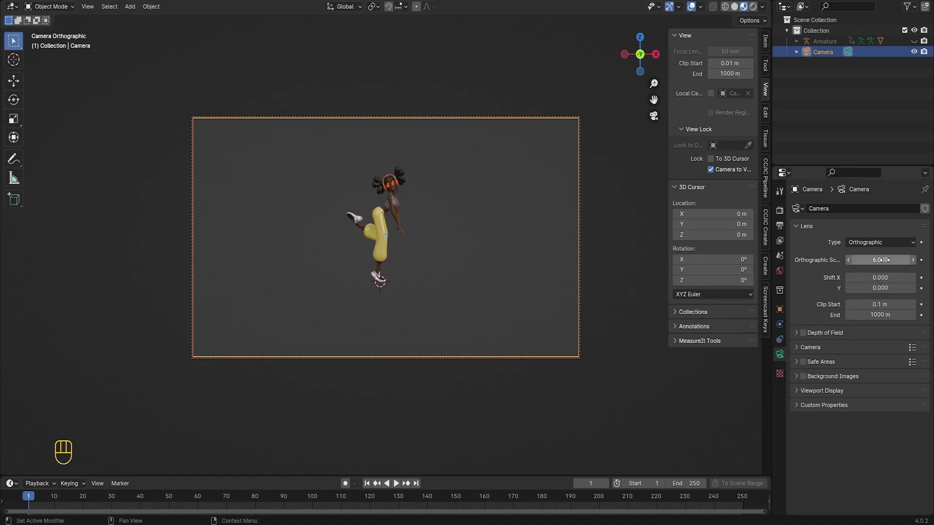
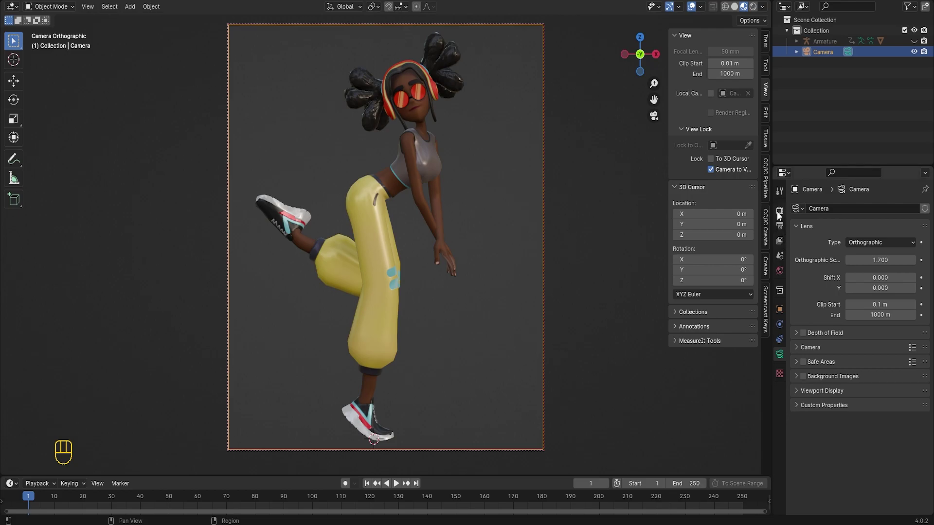
# - Enable Film > Transparent in Render properties and switch the main area to the Compositor
pyautogui.click(803, 450)
pyautogui.click(850, 471)
pyautogui.click(854, 477)
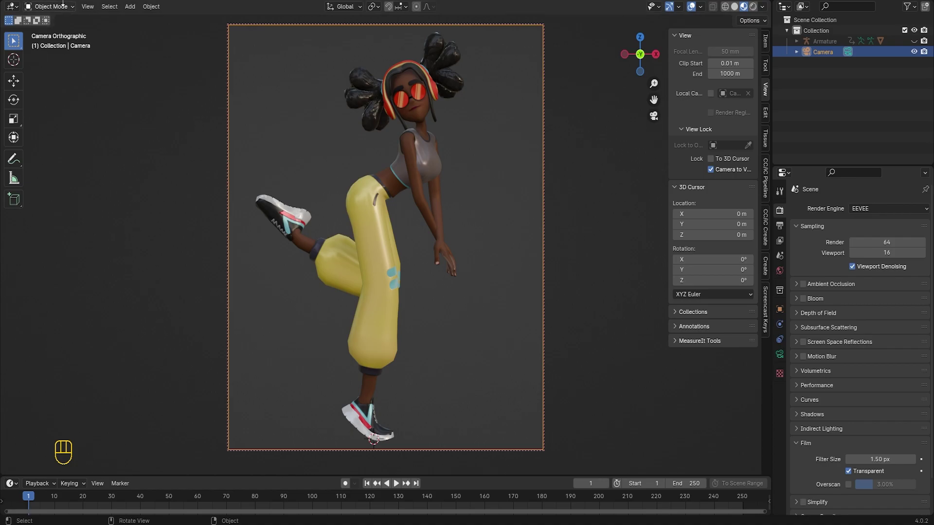
pyautogui.moveTo(21, 14); pyautogui.dragTo(61, 71)
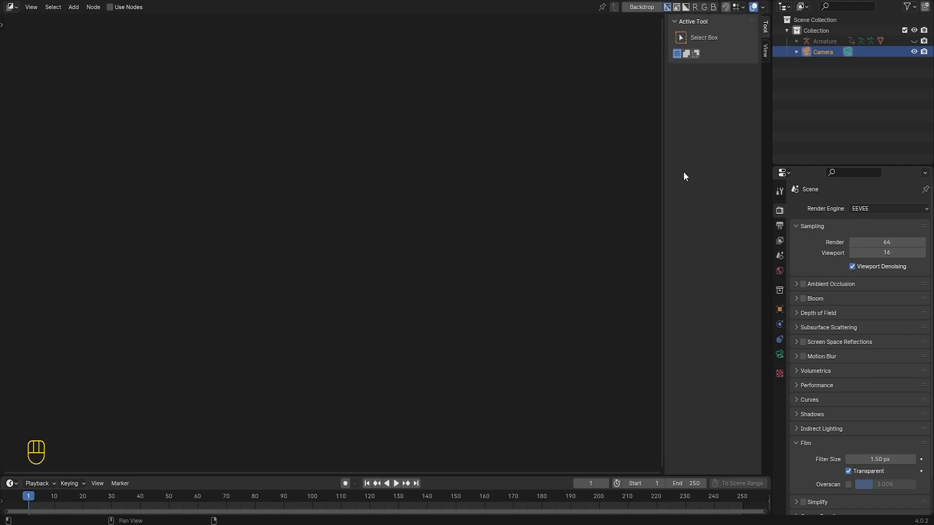
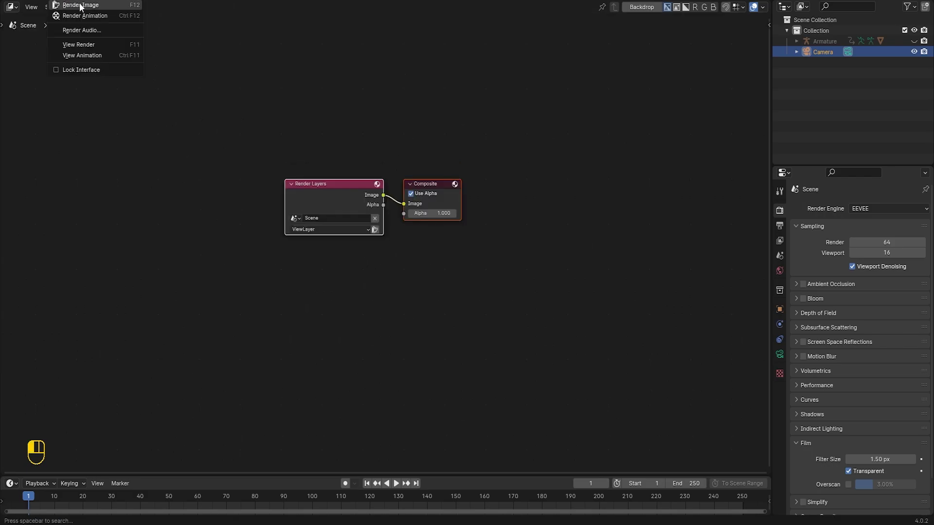
# - Render the frame, enable Backdrop, and add a Viewer node fed by Render Layers Image
pyautogui.click(509, 176)
pyautogui.moveTo(651, 13); pyautogui.dragTo(251, 198)
pyautogui.click(431, 188)
pyautogui.press('shift+a')
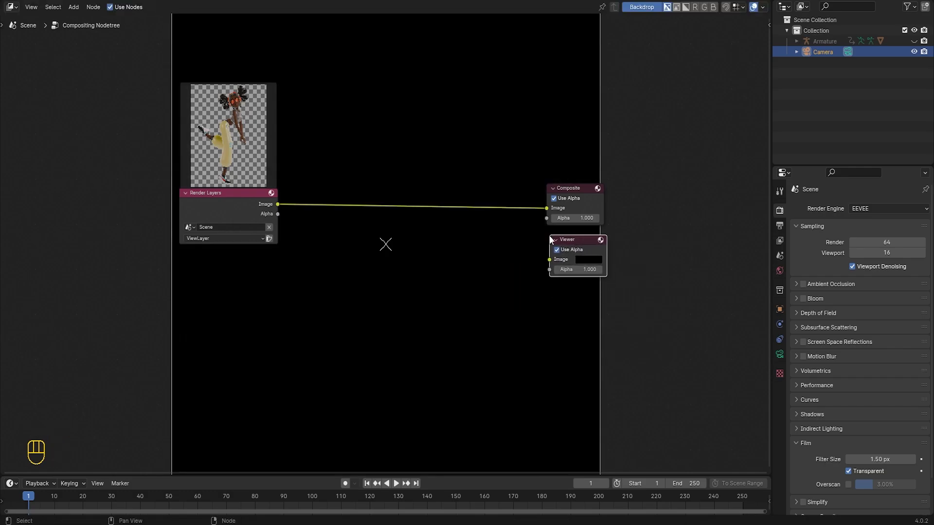
# - Drop a Scale node onto the Render Layers–Composite link and position it in the chain
pyautogui.click(286, 208)
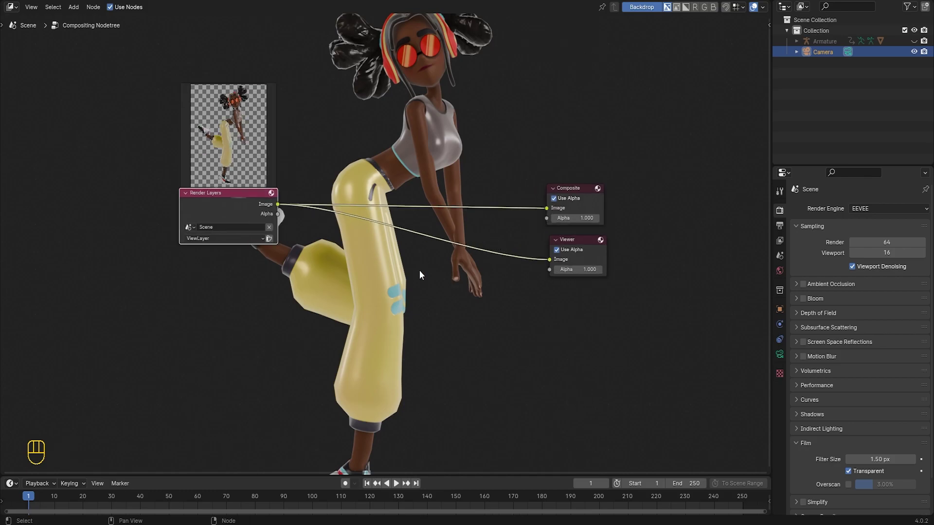
pyautogui.click(420, 276)
pyautogui.press('shift+a')
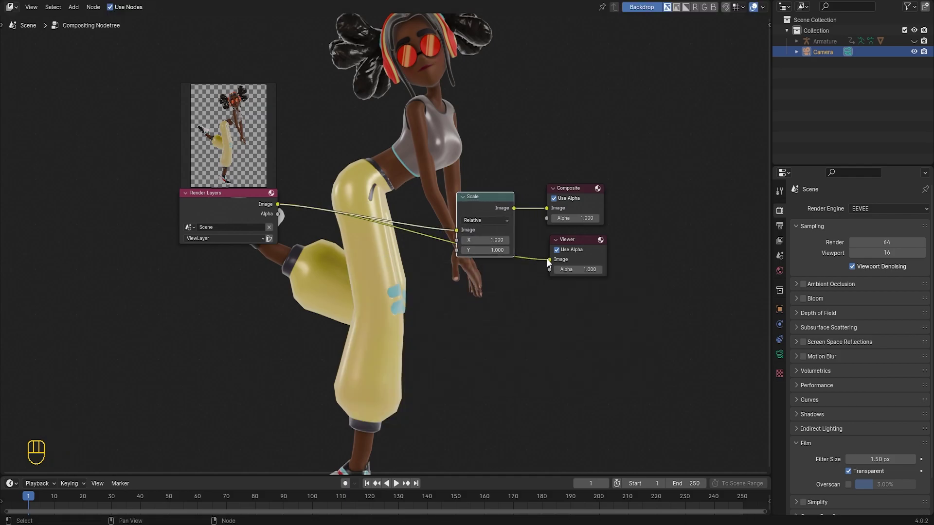
pyautogui.click(581, 192)
pyautogui.click(585, 240)
pyautogui.moveTo(596, 255); pyautogui.dragTo(468, 230)
pyautogui.click(487, 198)
pyautogui.click(539, 191)
# - Add a Pixelate node and a second Scale node after it, then centre the chain
pyautogui.press('shift+d')
pyautogui.click(349, 182)
pyautogui.click(428, 266)
pyautogui.press('shift+a')
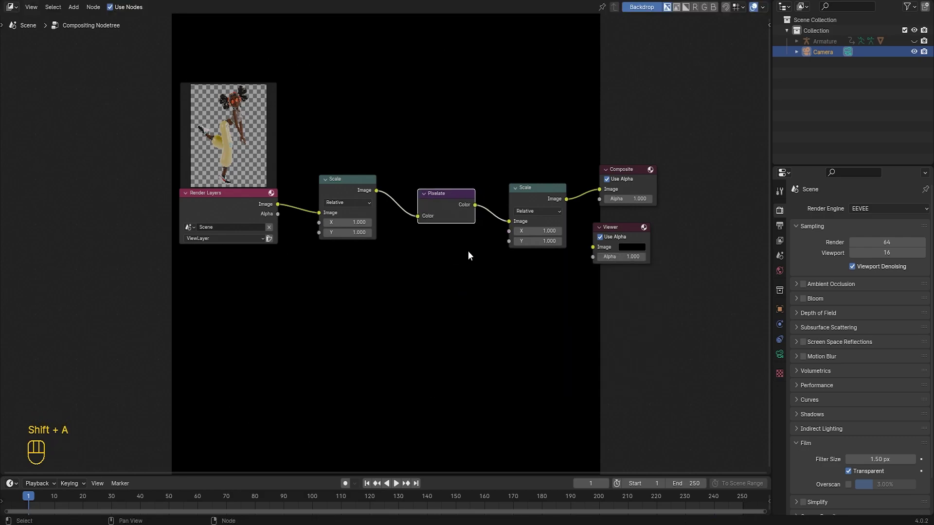
pyautogui.moveTo(478, 256); pyautogui.dragTo(435, 288)
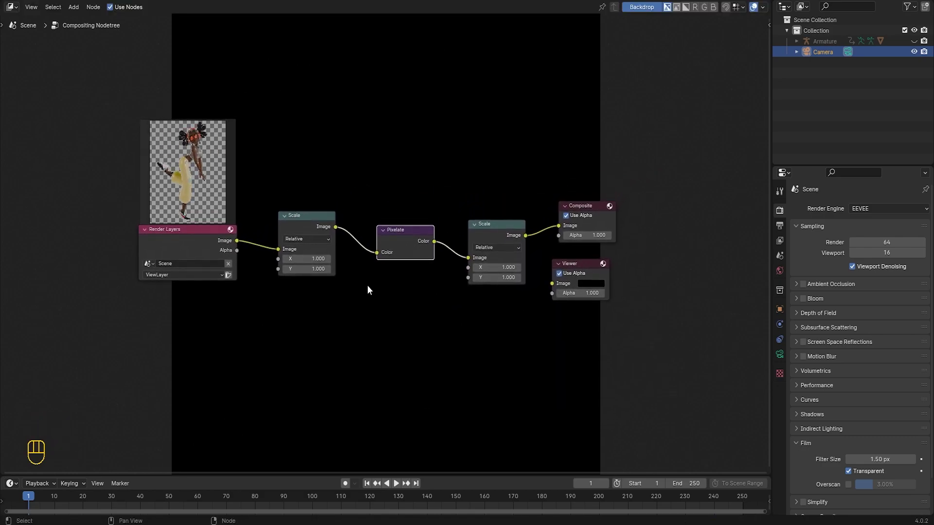
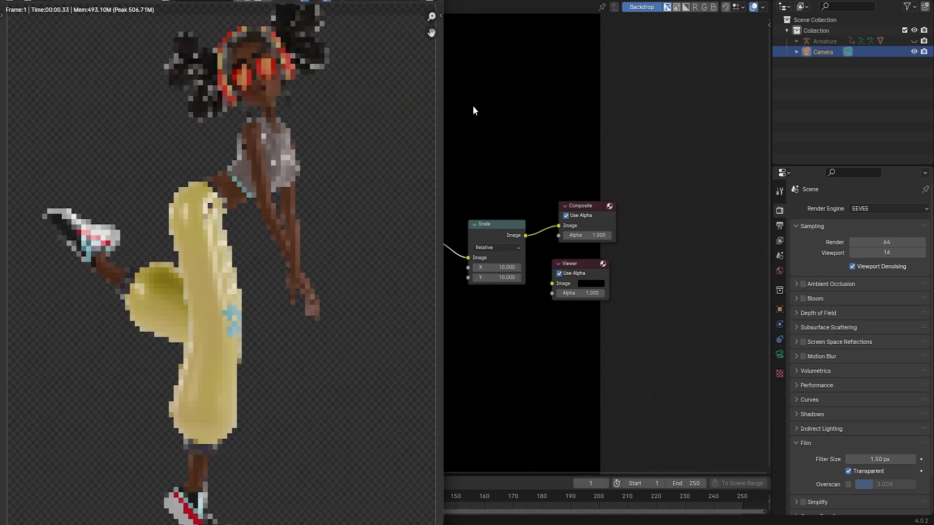
# - Set the Scale nodes to 0.1 and 10, render the pixelated character, and close the preview
pyautogui.click(475, 62)
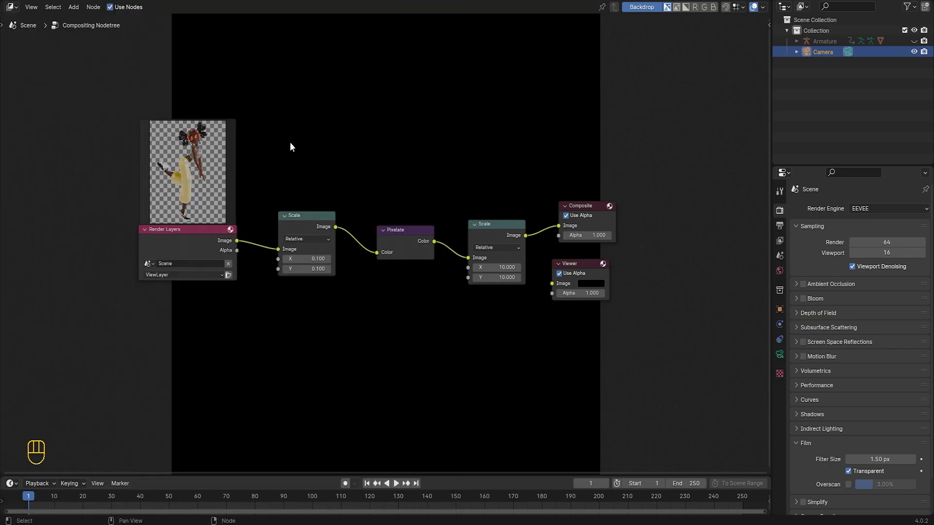
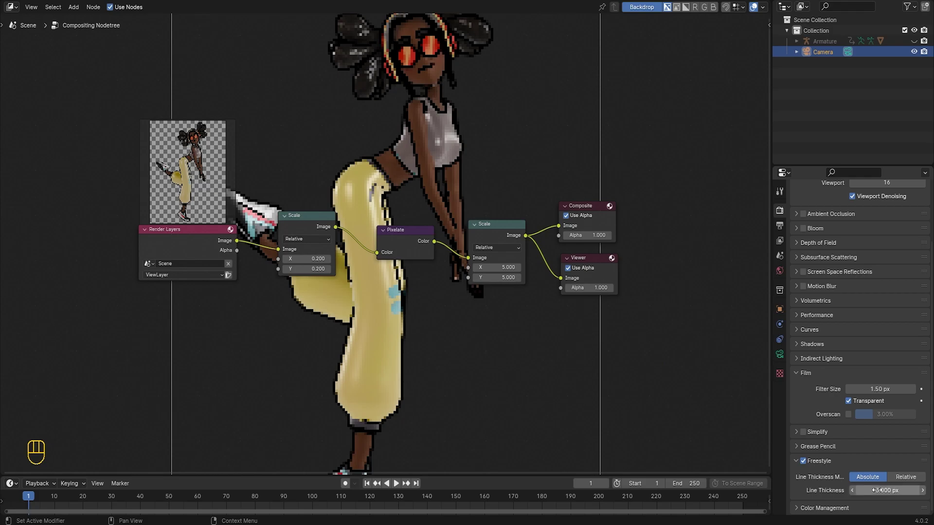
# - Set Scale nodes to 0.2 and 5, enable Freestyle at 3 px thickness, and render
pyautogui.click(62, 2)
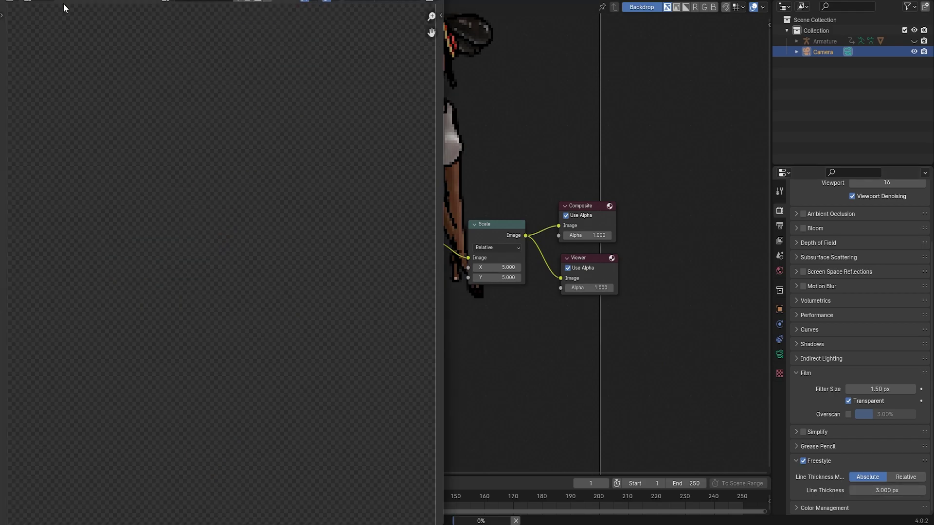